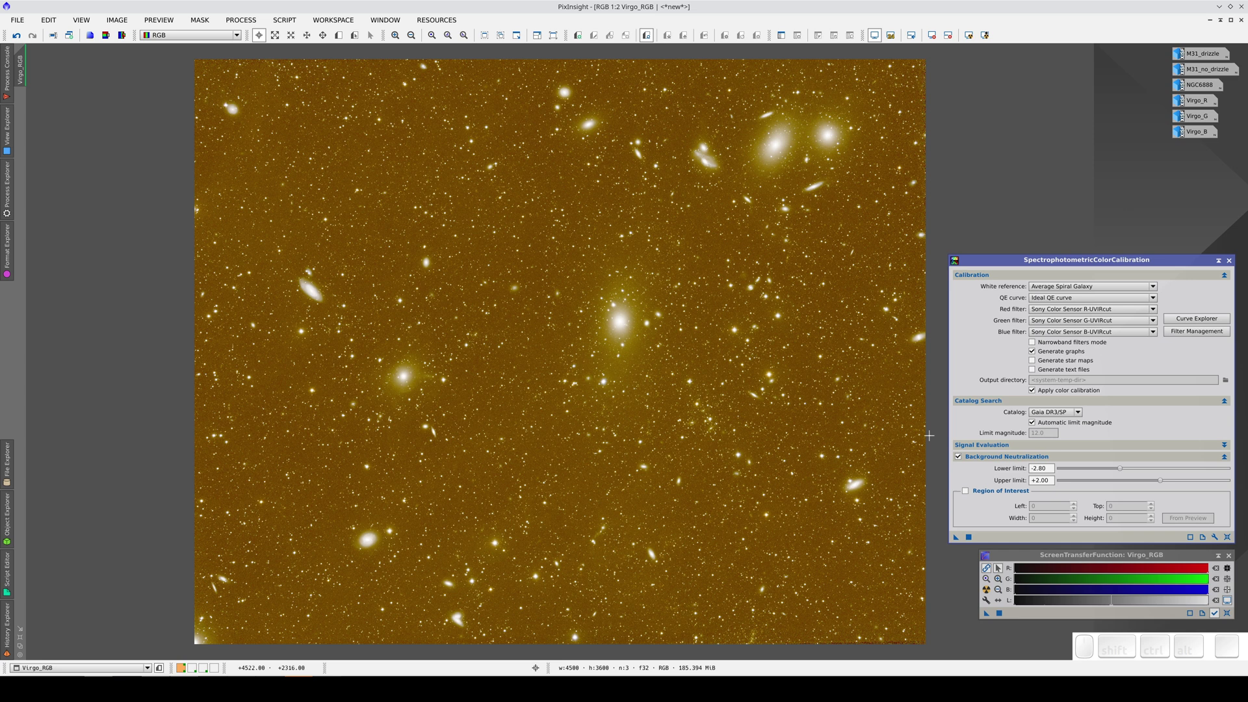
# - Unlink the RGB channels in ScreenTransferFunction and auto-stretch Virgo_RGB to a neutral grey
pyautogui.click(1006, 559)
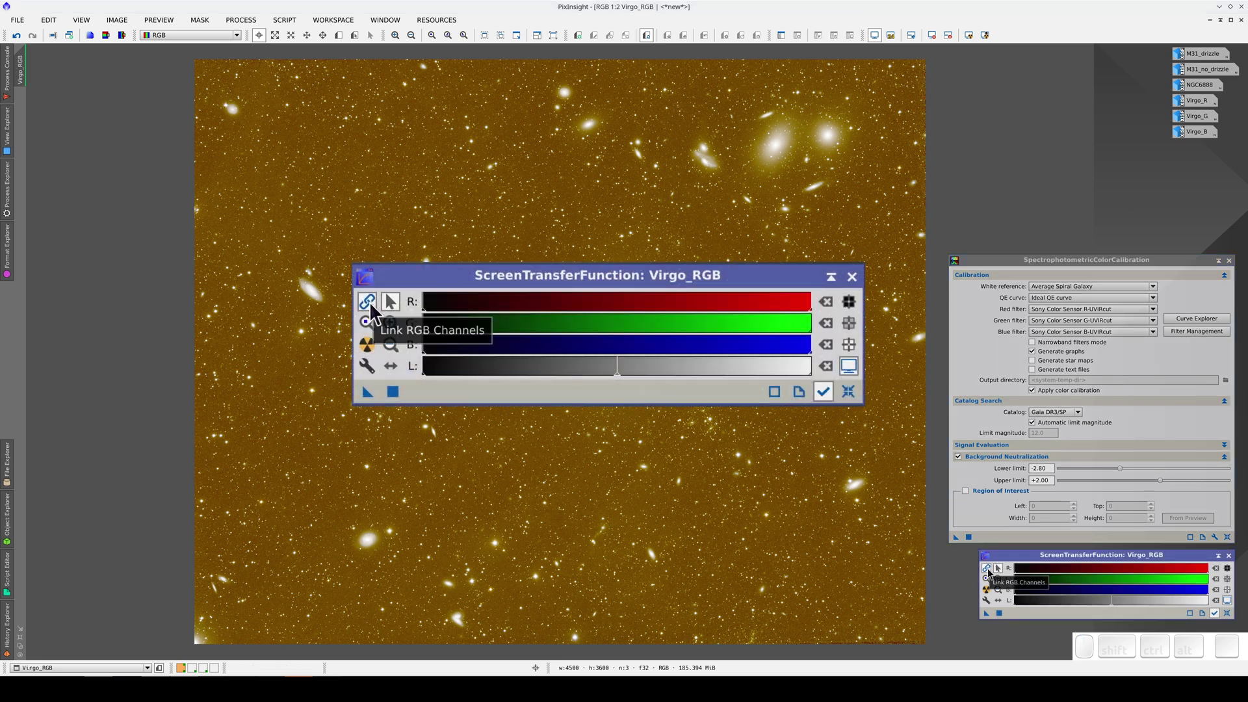
pyautogui.click(375, 311)
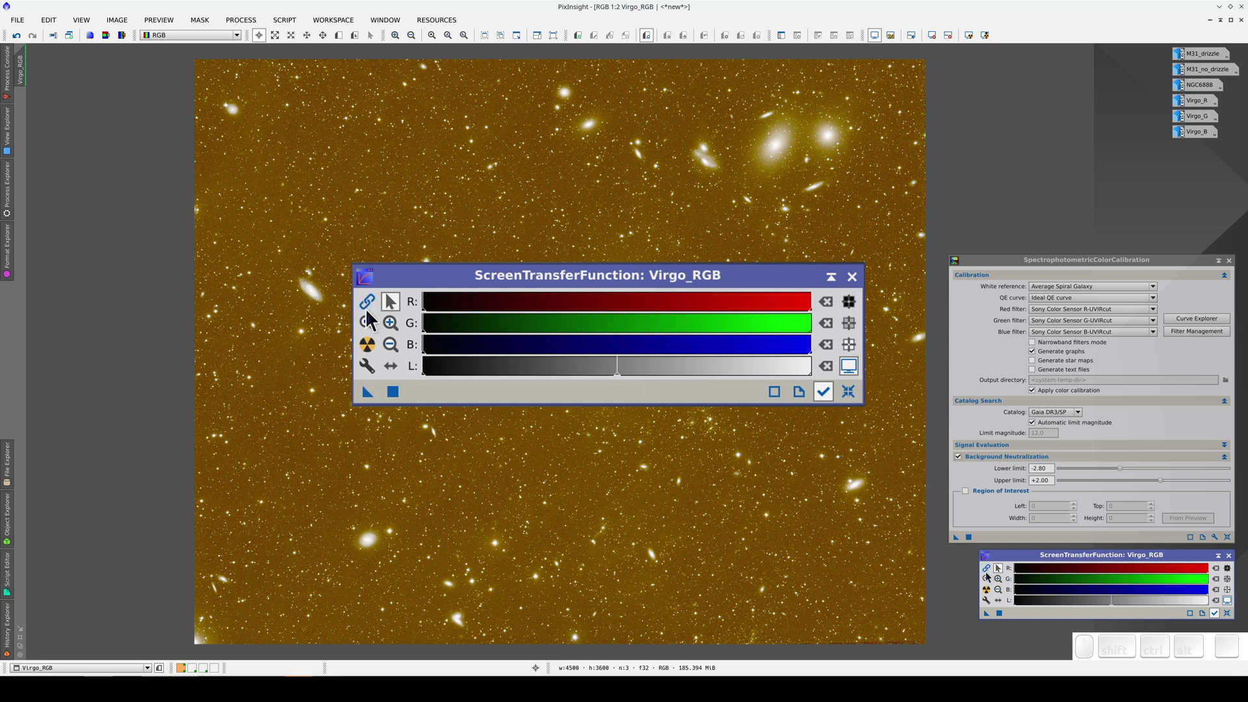
pyautogui.click(990, 596)
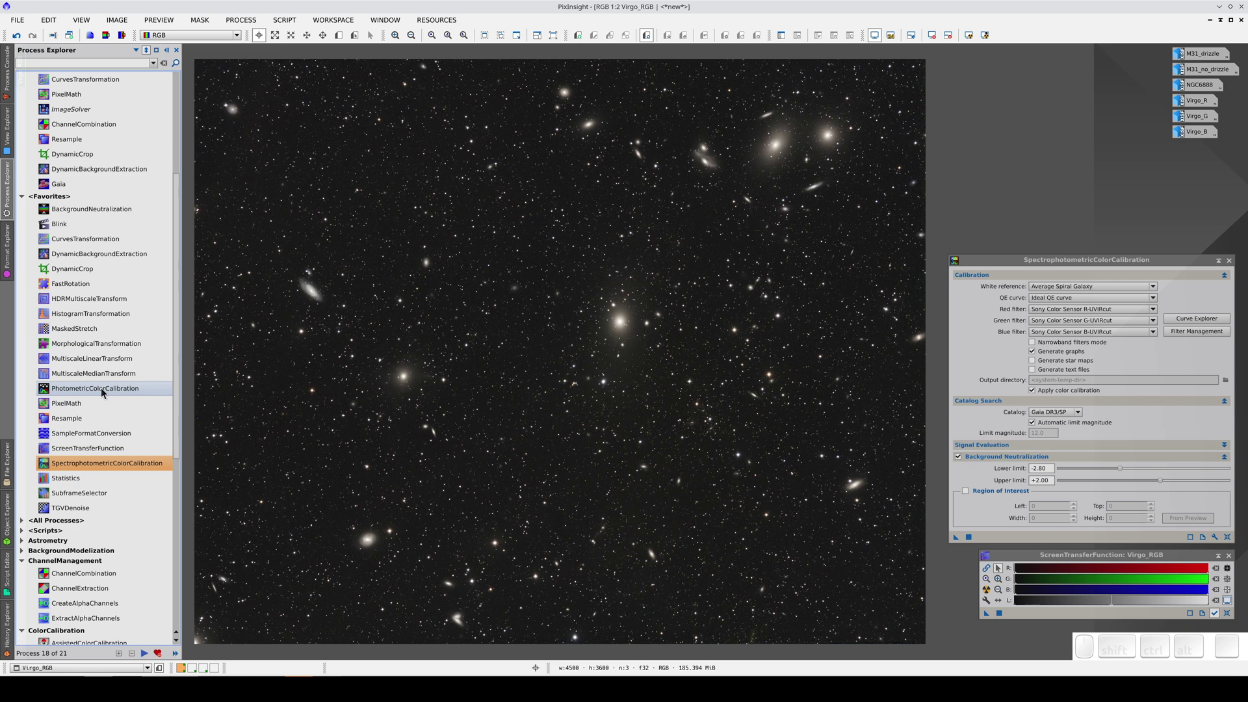
# - Launch PhotometricColorCalibration from Process Explorer and hide the explorer panel
pyautogui.click(103, 393)
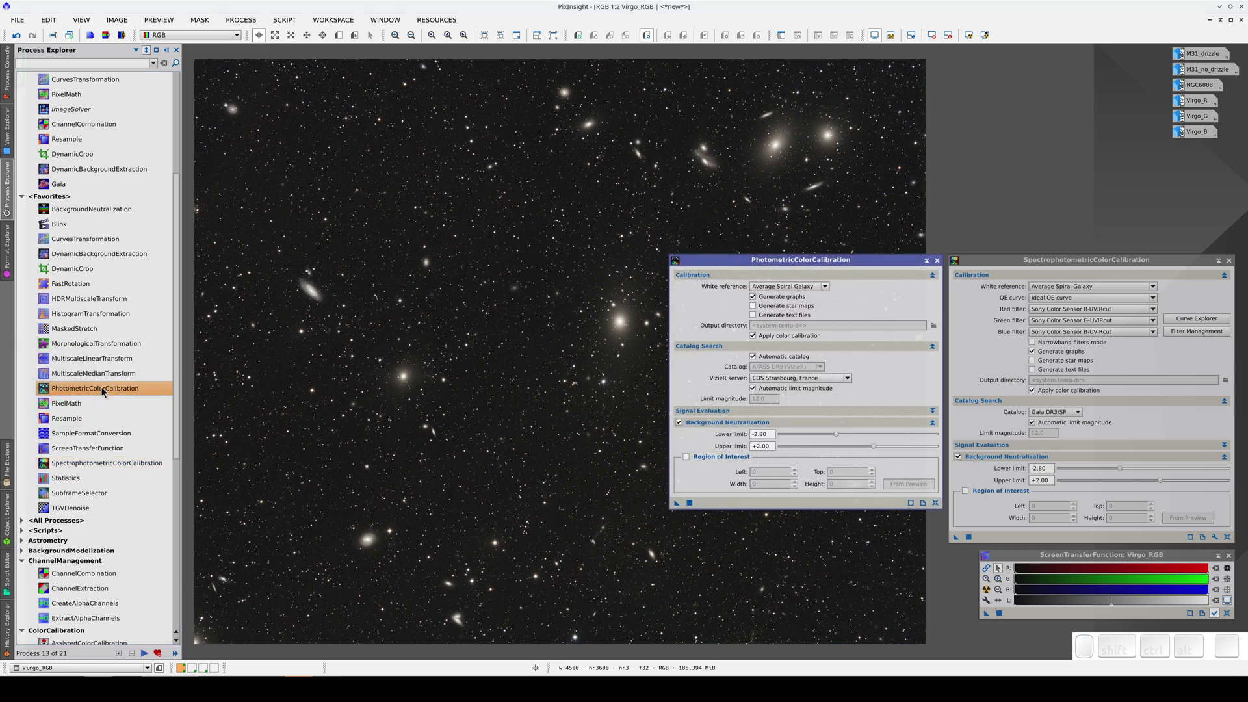
pyautogui.click(985, 264)
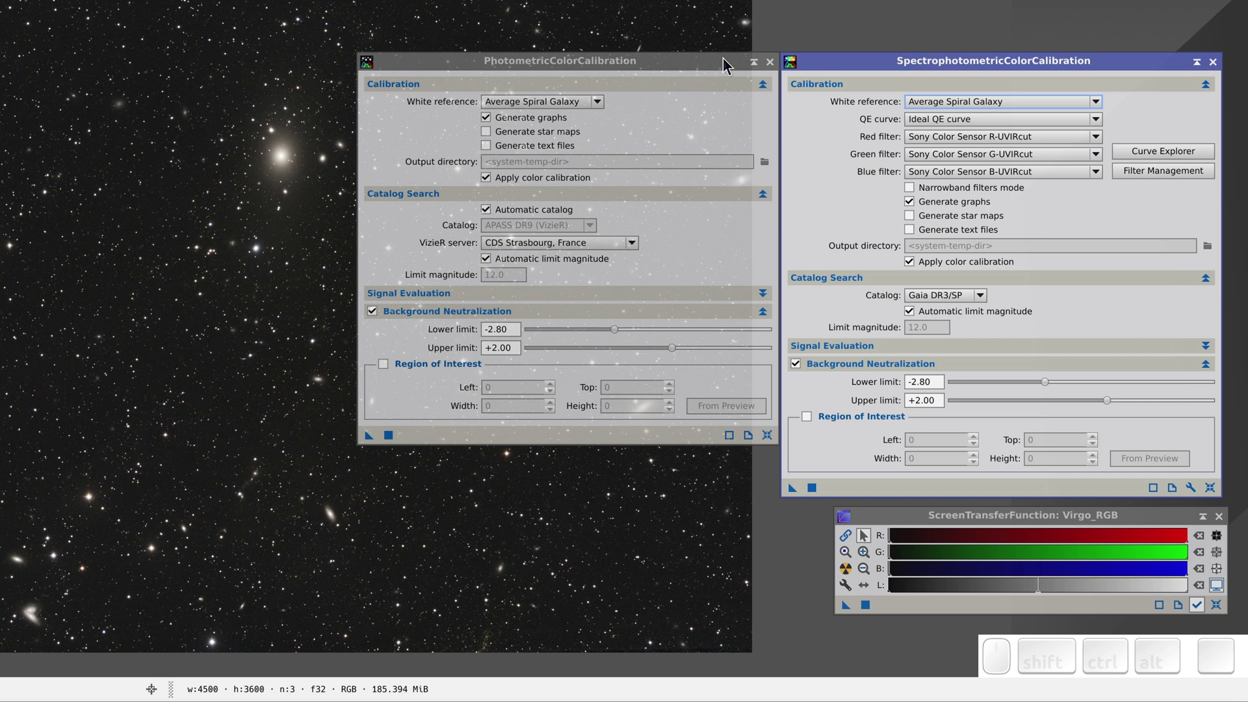
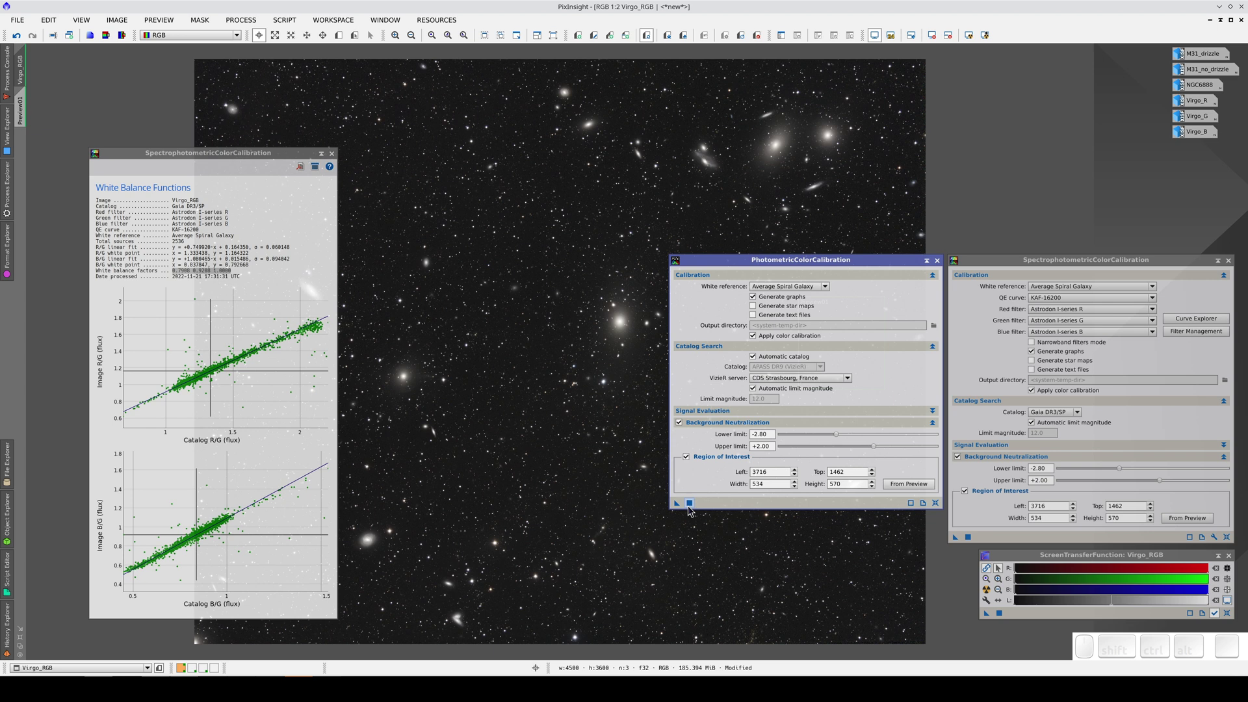
# - Apply PhotometricColorCalibration globally to Virgo_RGB, starting the APASS DR10 retrieval
pyautogui.click(690, 510)
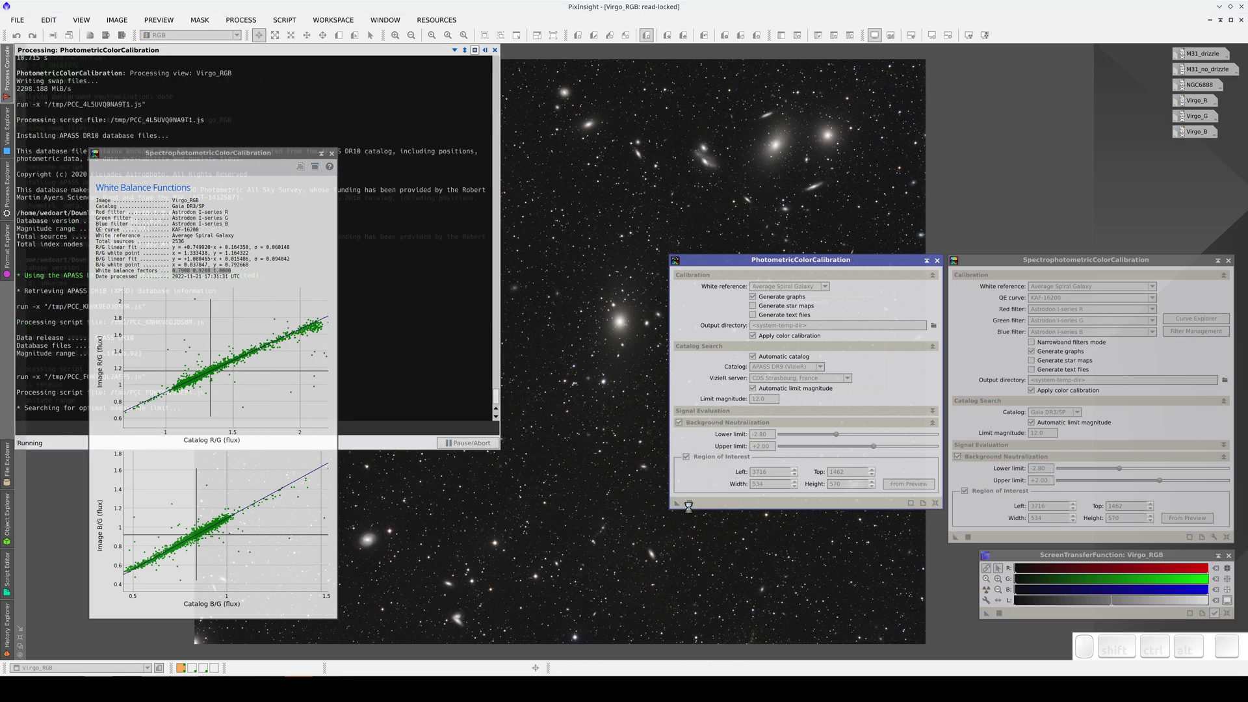
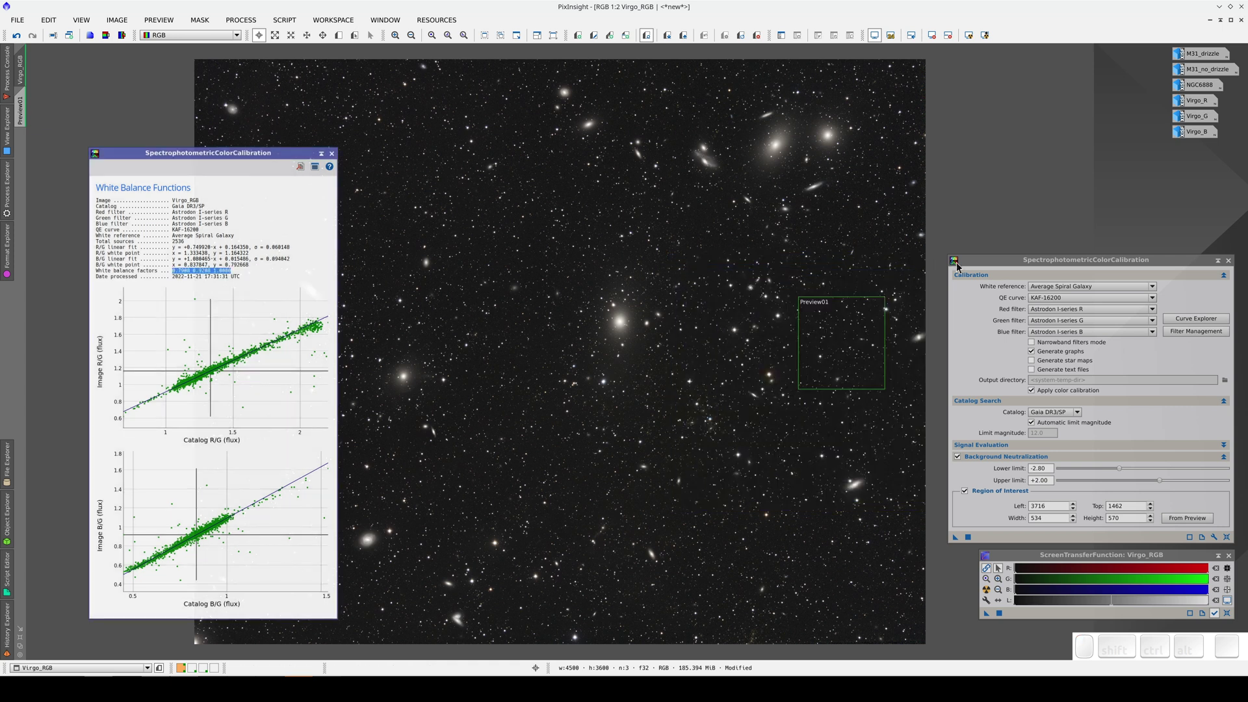
# - Check the SPCC red filter choices and load the History Explorer for Virgo_RGB
pyautogui.click(985, 267)
pyautogui.click(1074, 312)
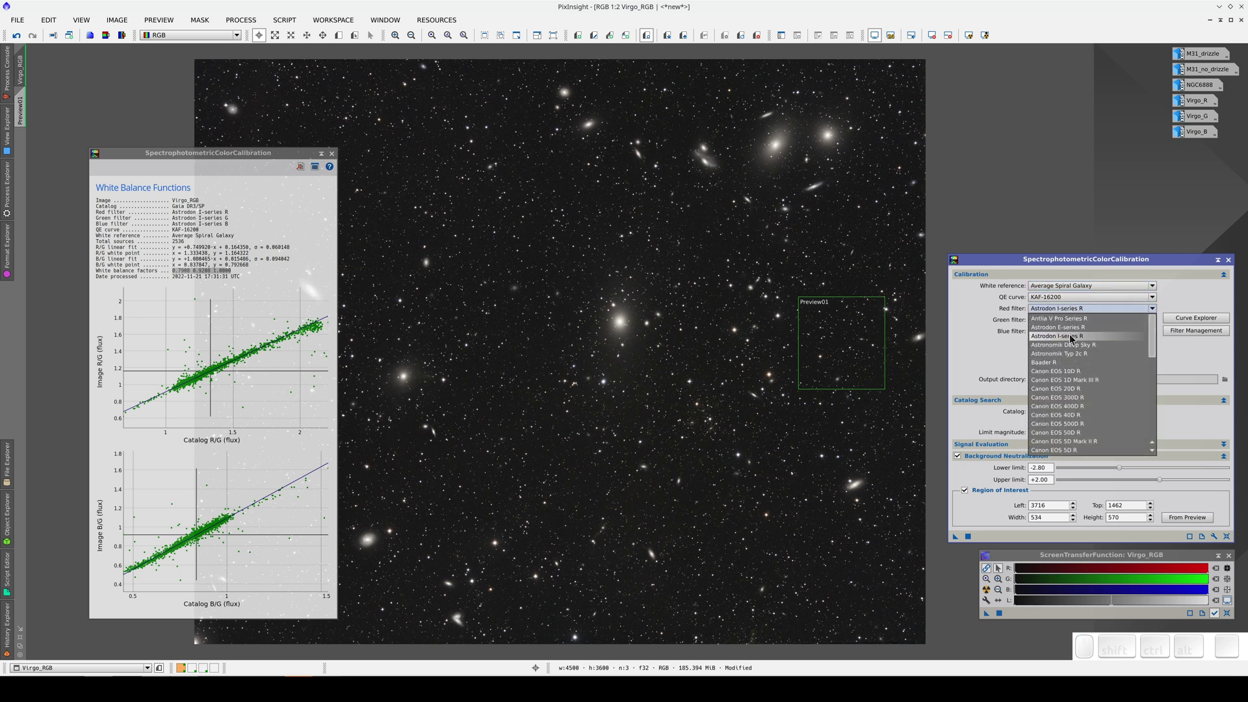
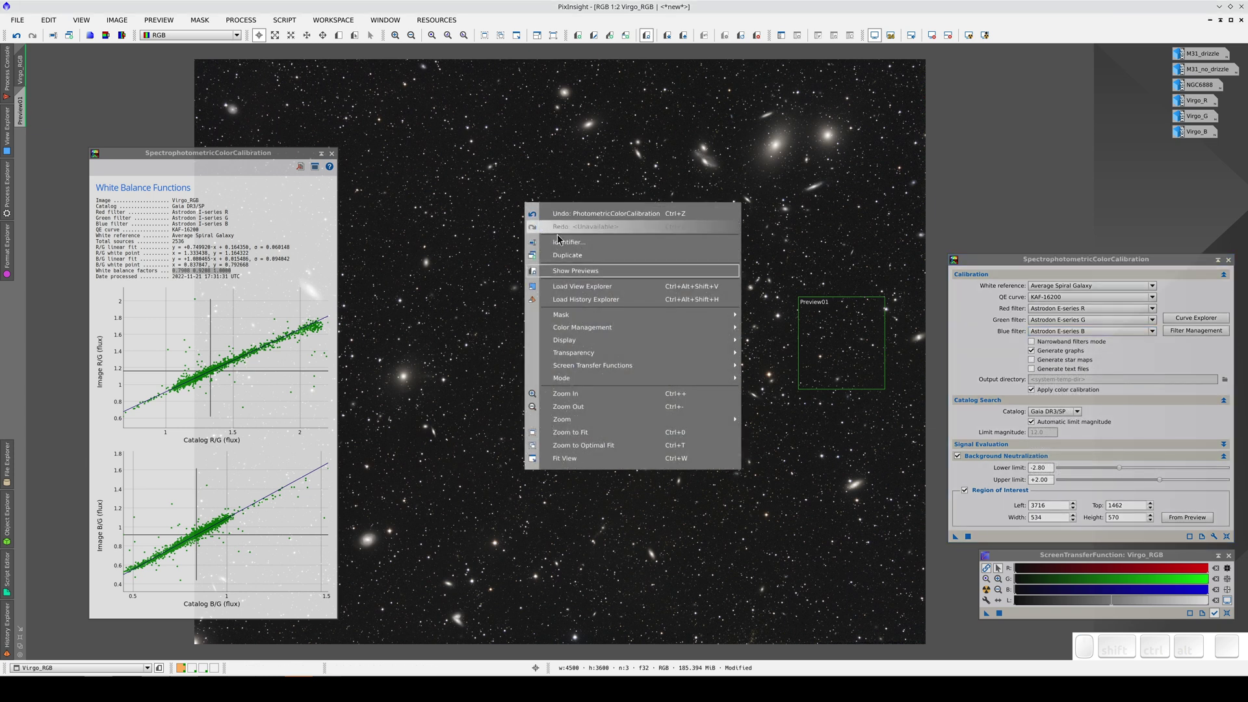
pyautogui.click(570, 302)
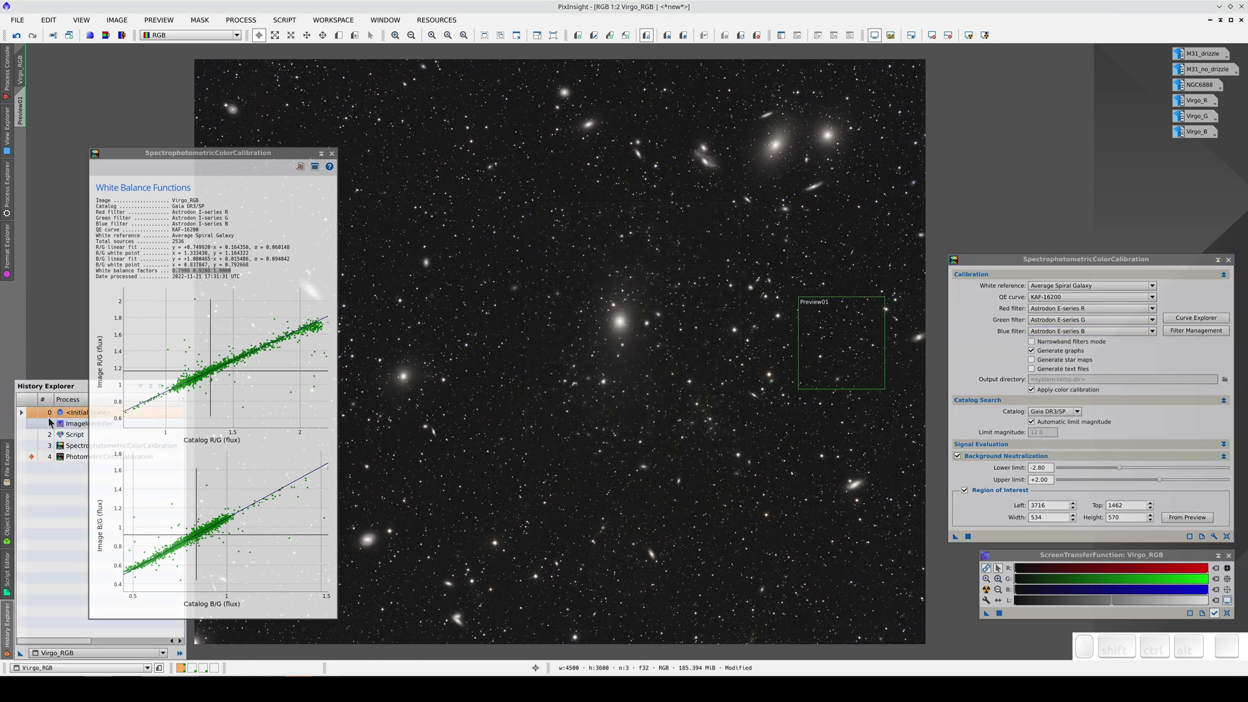
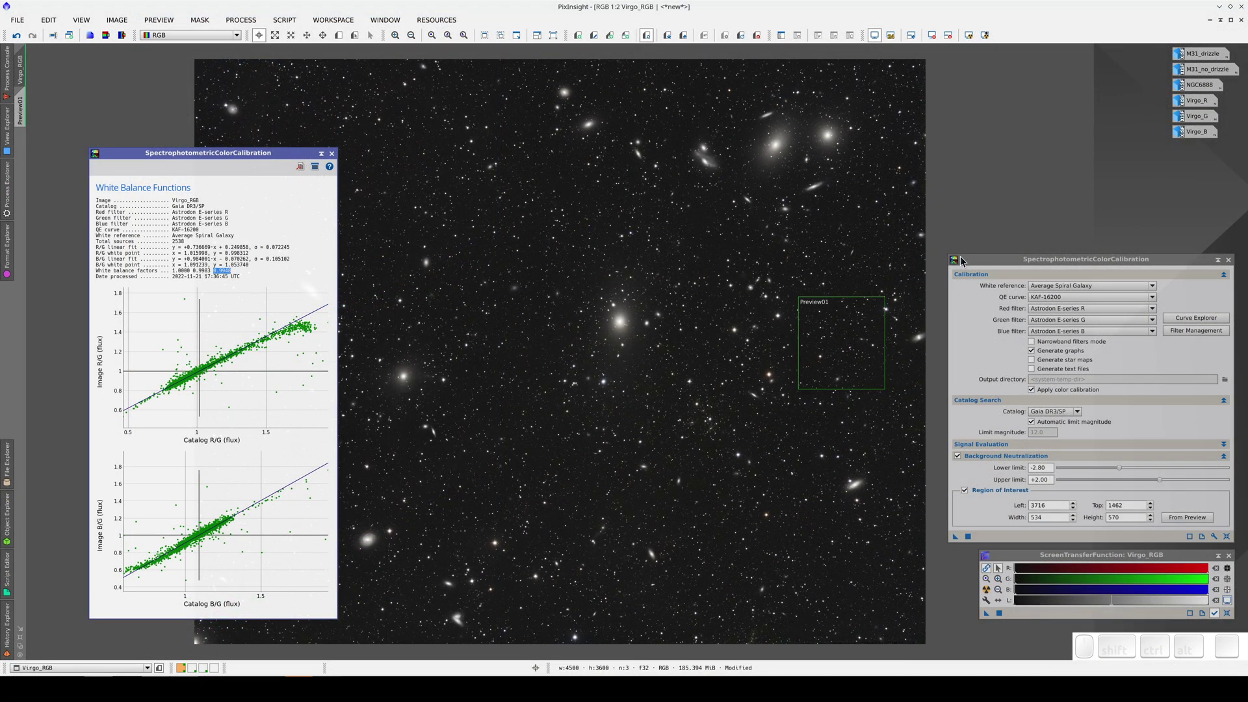
# - Bring the SpectrophotometricColorCalibration window into focus beside the white balance report
pyautogui.click(990, 267)
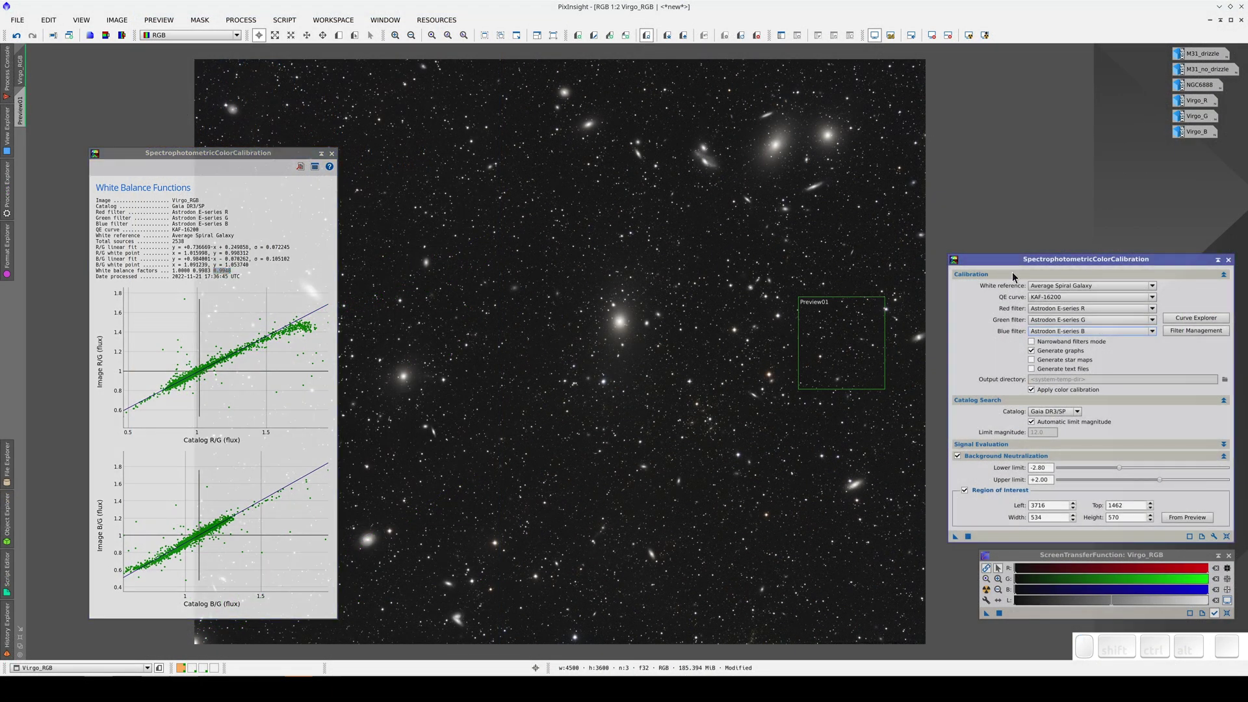
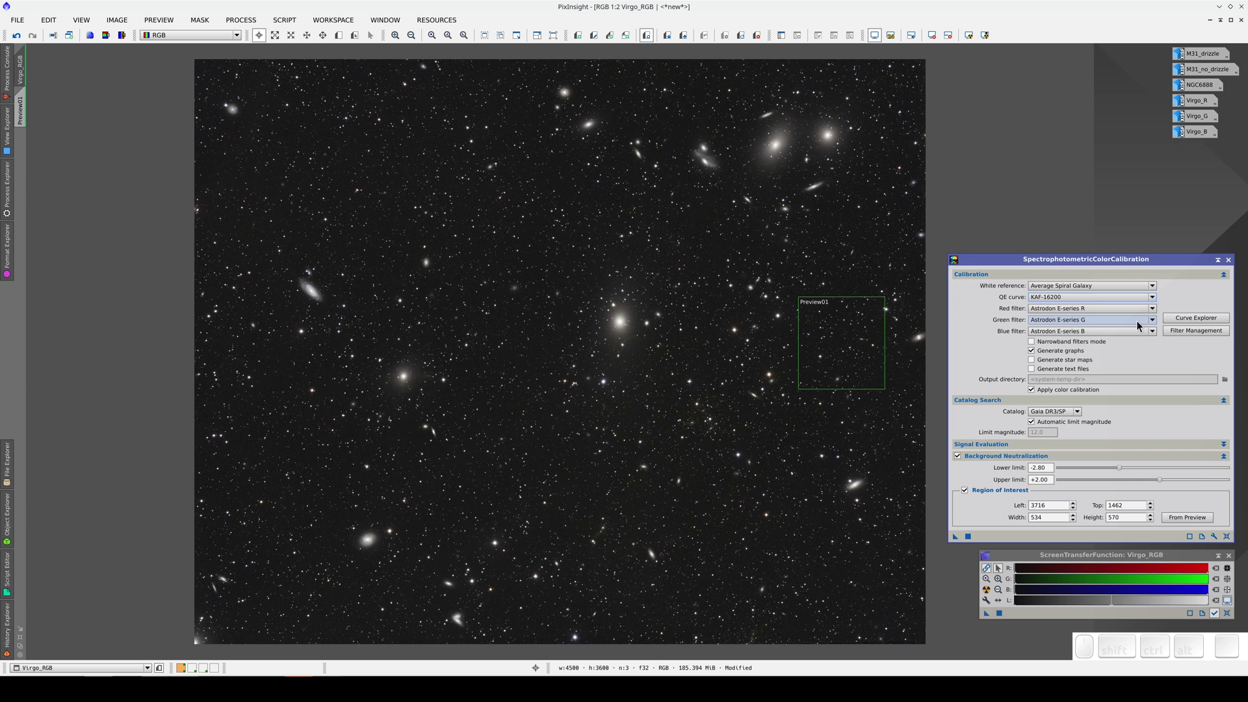
# - Launch the SPCC Curve Explorer and plot the GSENSE2020BSI, 400BSI, 400FSI, 4040BSI and 4040FSI curves in turn
pyautogui.click(1180, 325)
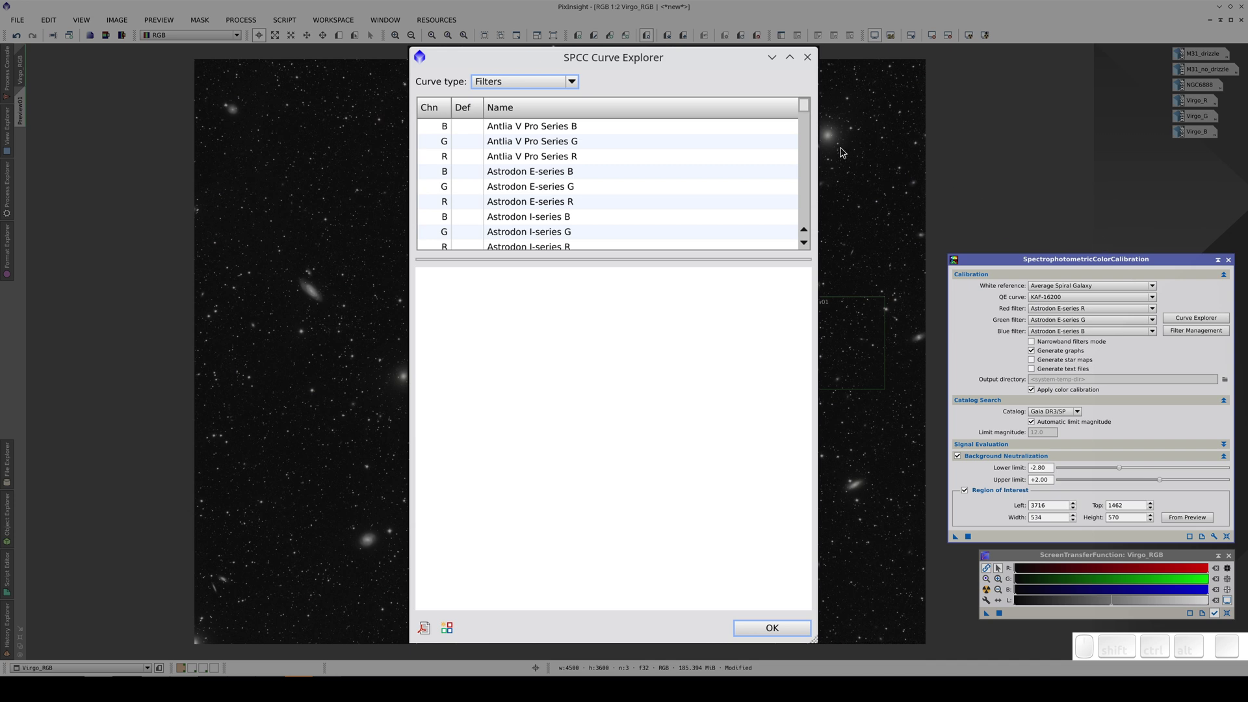
pyautogui.moveTo(806, 107); pyautogui.dragTo(739, 143)
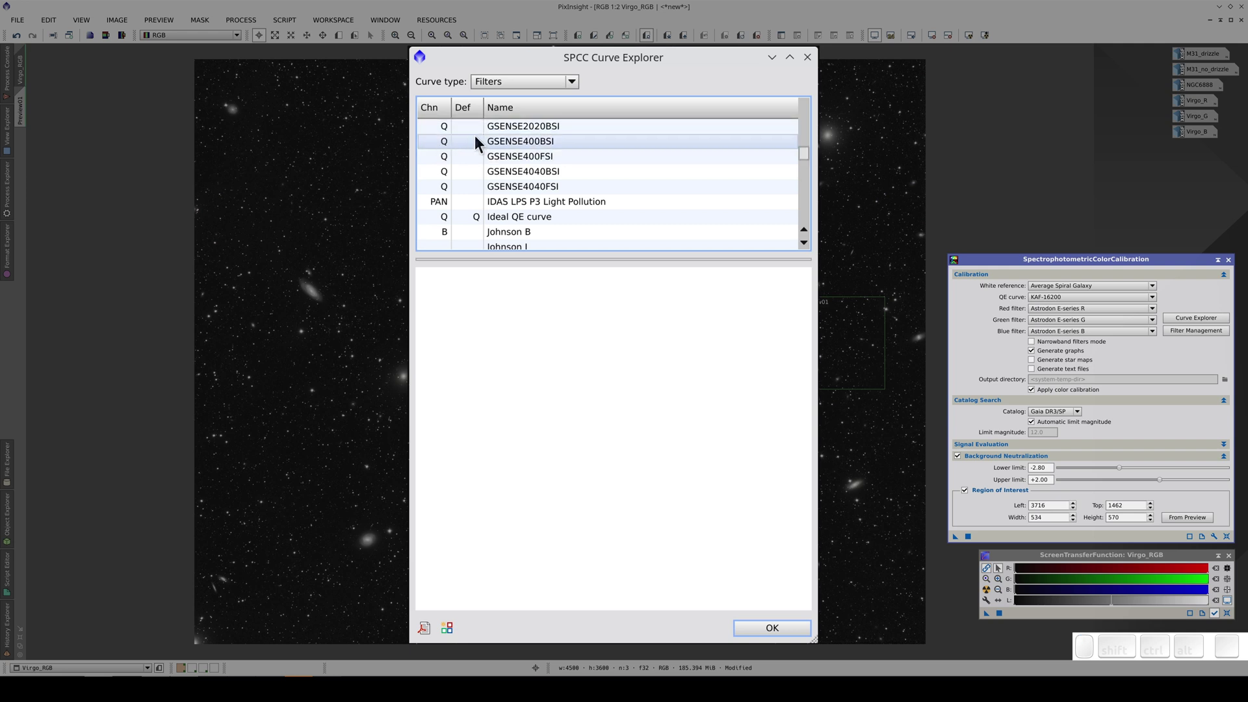
pyautogui.click(518, 136)
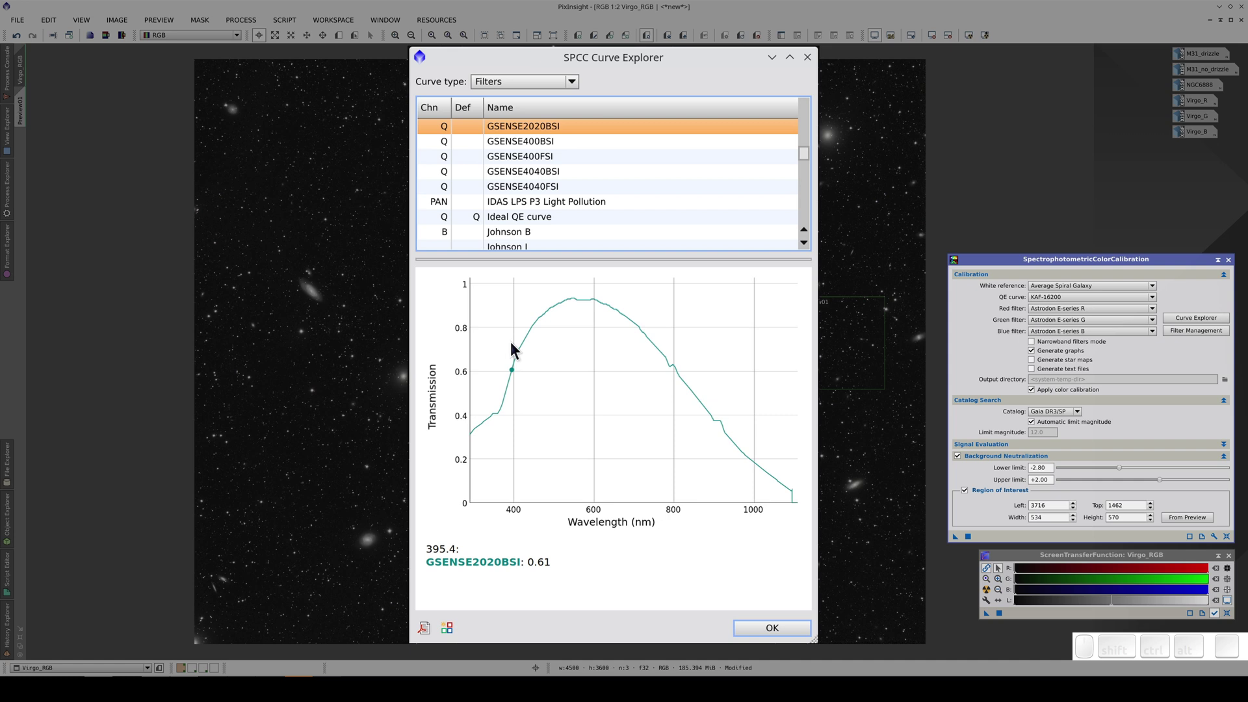
pyautogui.click(575, 141)
pyautogui.click(572, 162)
pyautogui.click(573, 181)
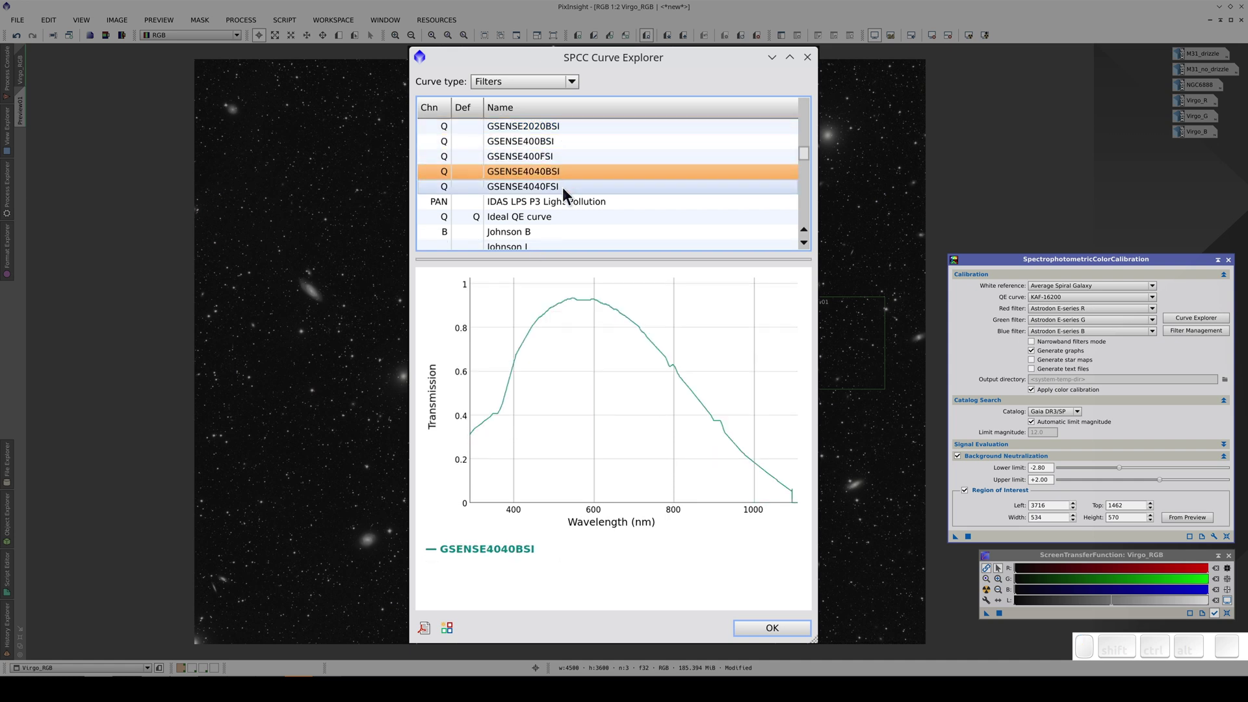
pyautogui.click(570, 194)
# - Browse a few more filter curves in the list, finishing back on the GSENSE2020BSI transmission curve
pyautogui.scroll(3)
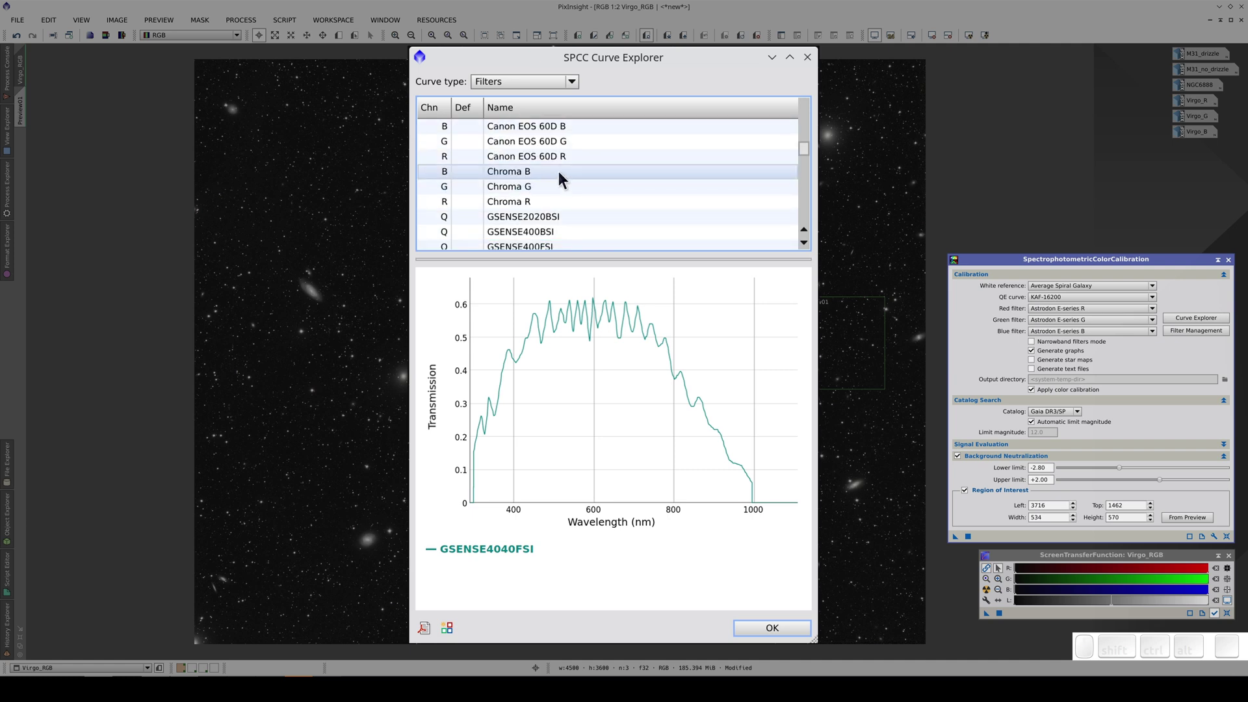
pyautogui.click(566, 177)
pyautogui.click(567, 190)
pyautogui.click(560, 207)
pyautogui.scroll(-3)
pyautogui.click(561, 174)
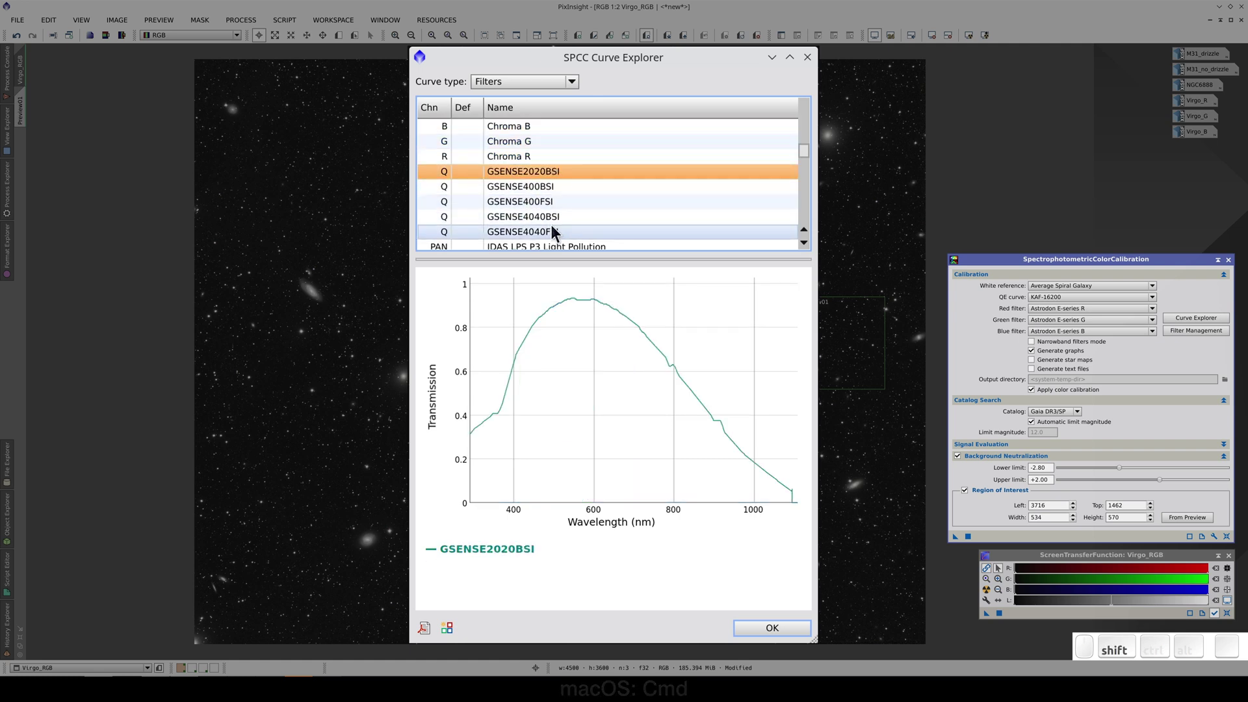
pyautogui.click(558, 231)
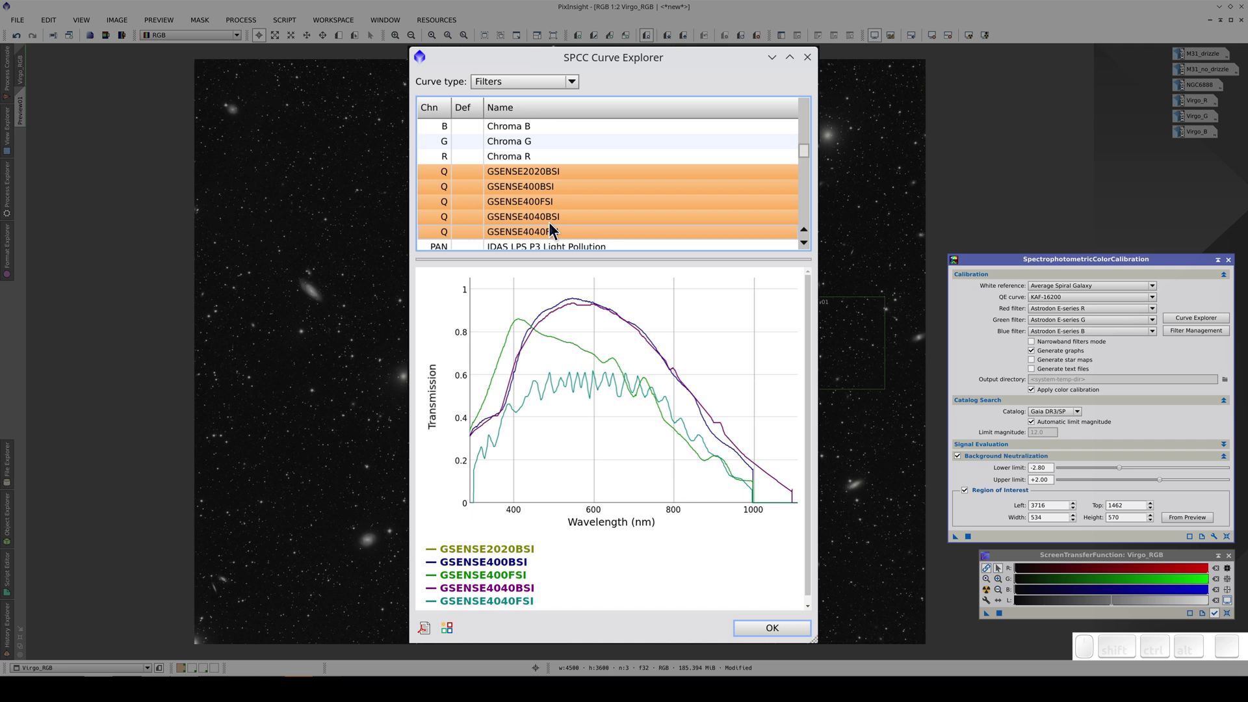
pyautogui.click(532, 164)
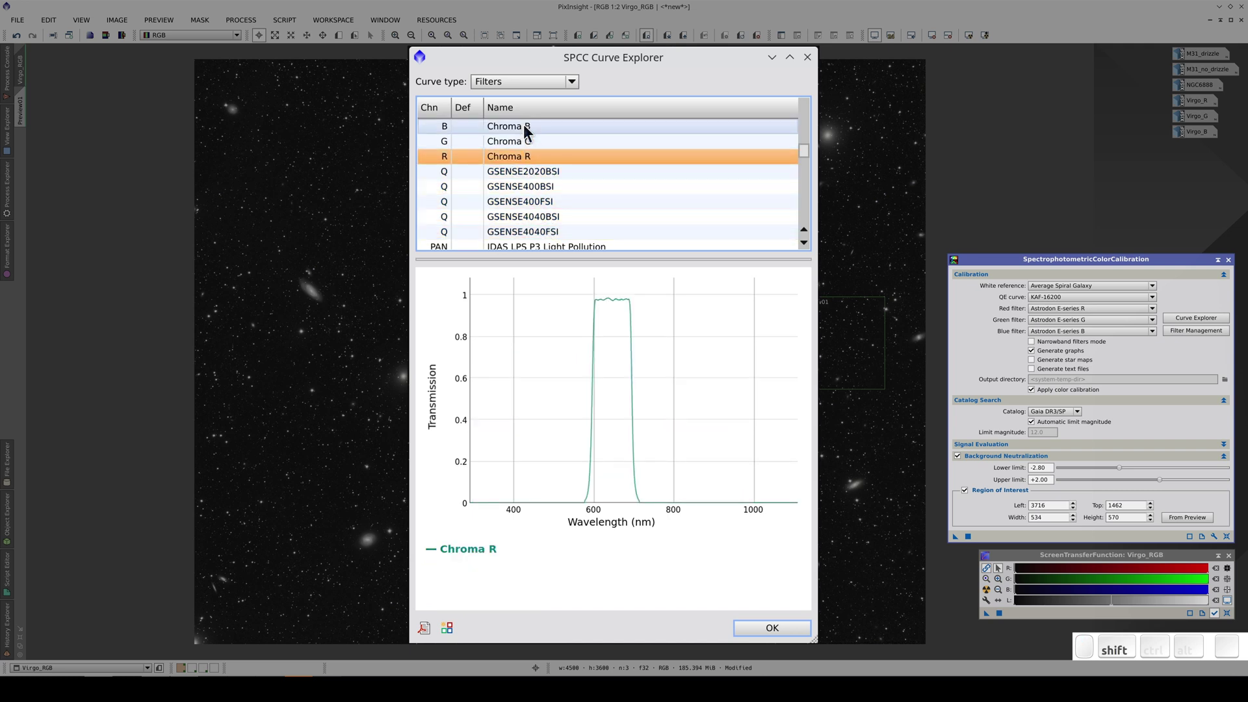
pyautogui.click(531, 130)
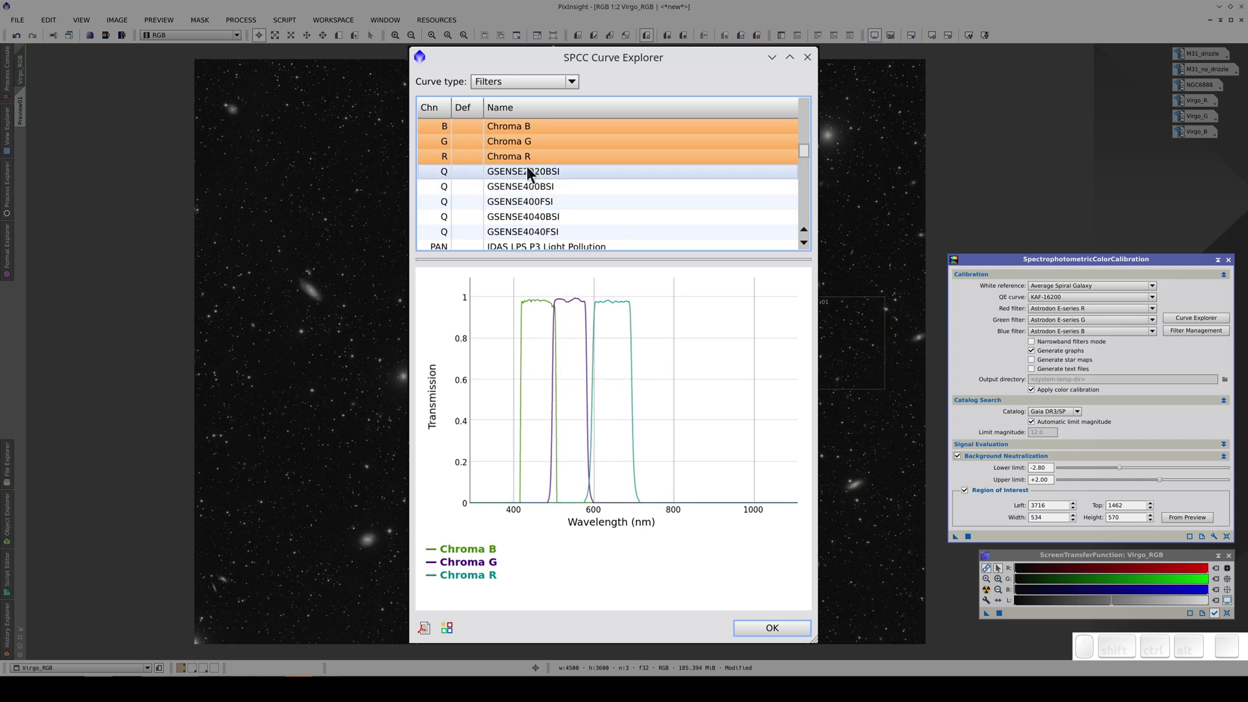
pyautogui.click(535, 172)
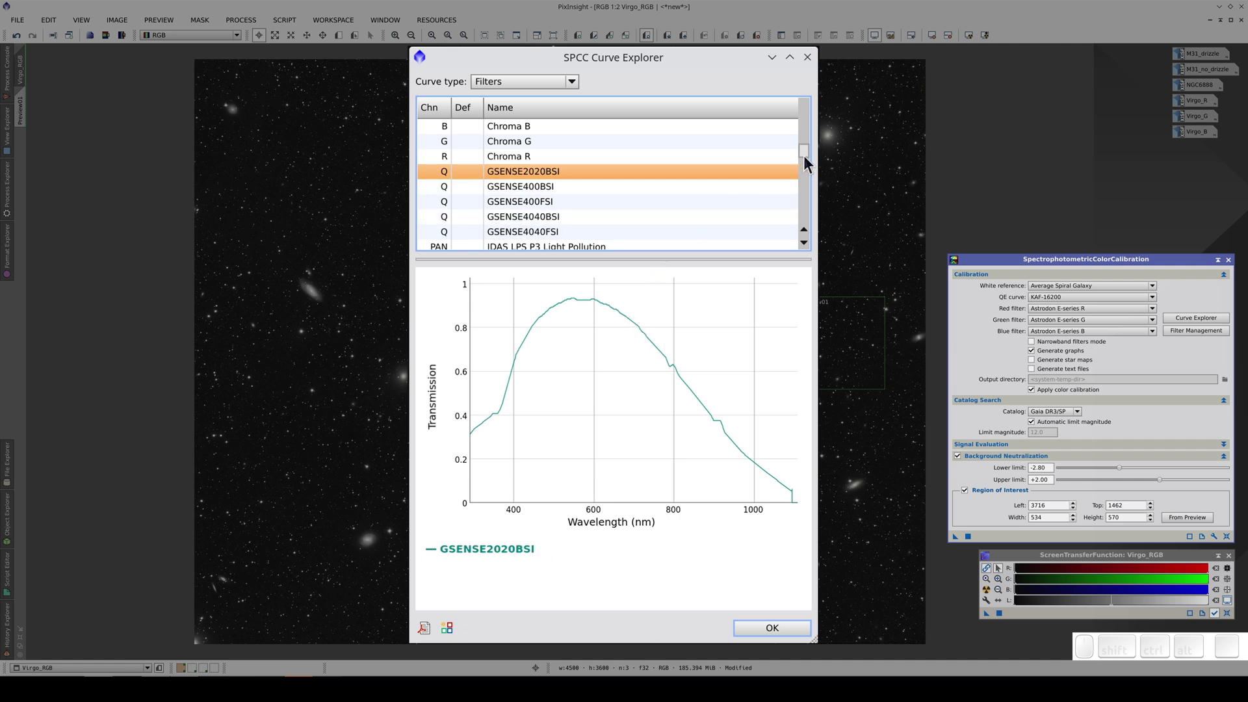
# - Overlay the Astronomik Deep Sky B, G and R filter curves in the Curve Explorer
pyautogui.moveTo(811, 159); pyautogui.dragTo(768, 150)
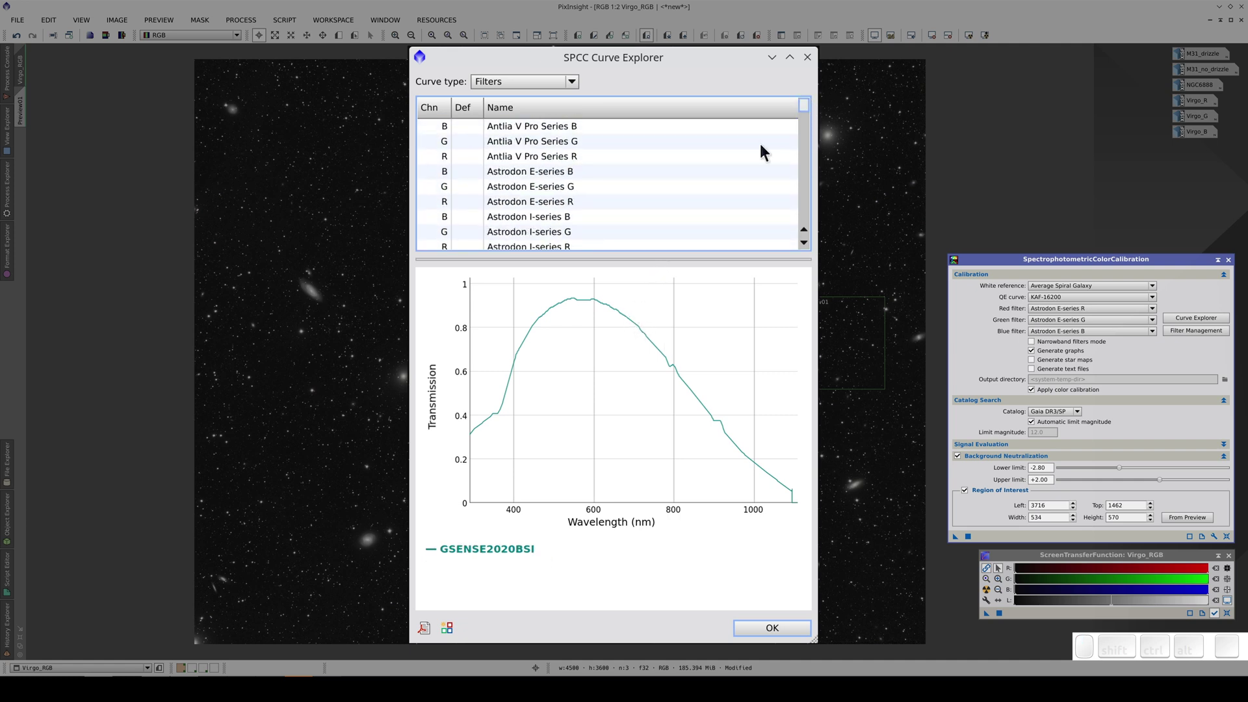
pyautogui.scroll(-3)
pyautogui.click(652, 172)
pyautogui.click(608, 204)
# - Overlay the Astronomik Typ 2c B, G and R filter curves for comparison
pyautogui.scroll(-3)
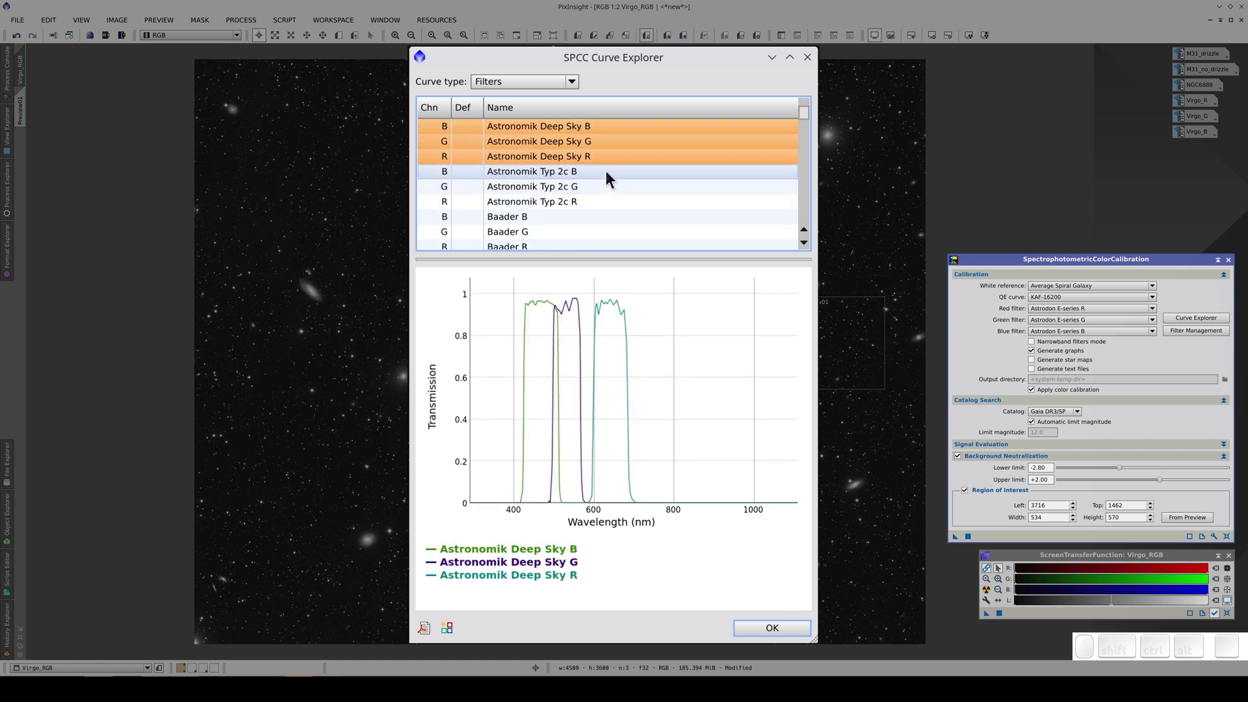
pyautogui.click(613, 171)
pyautogui.click(571, 211)
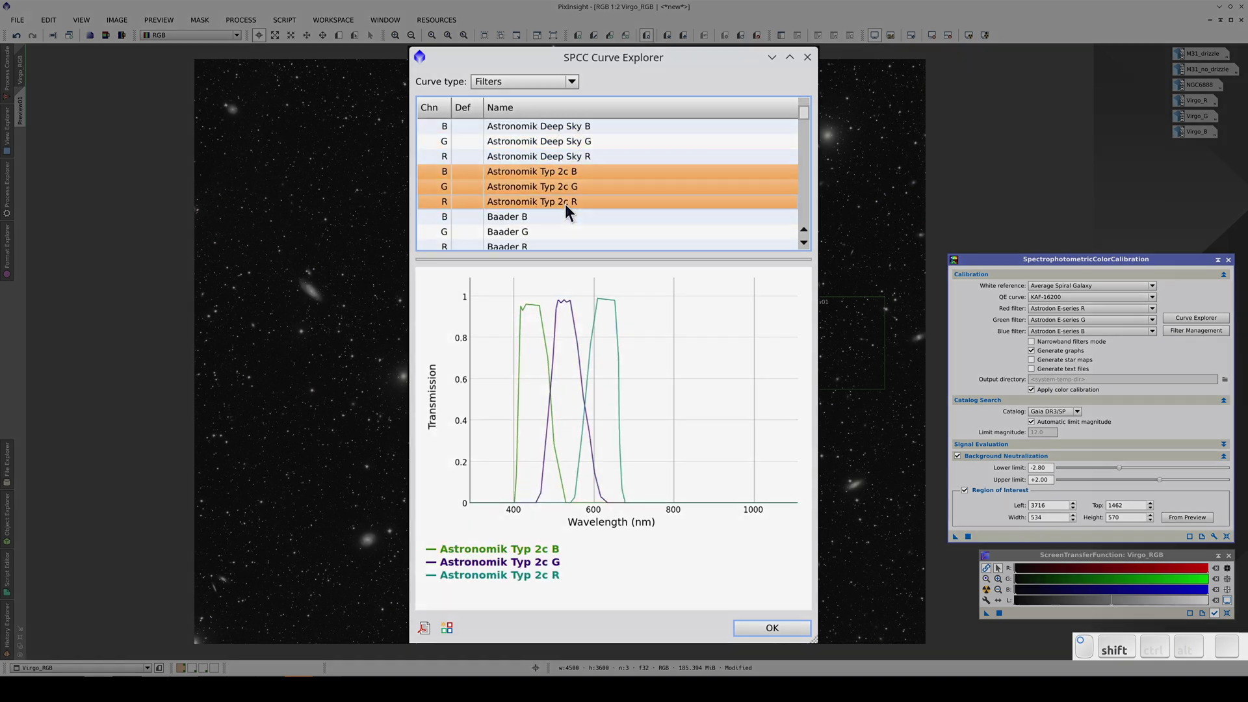